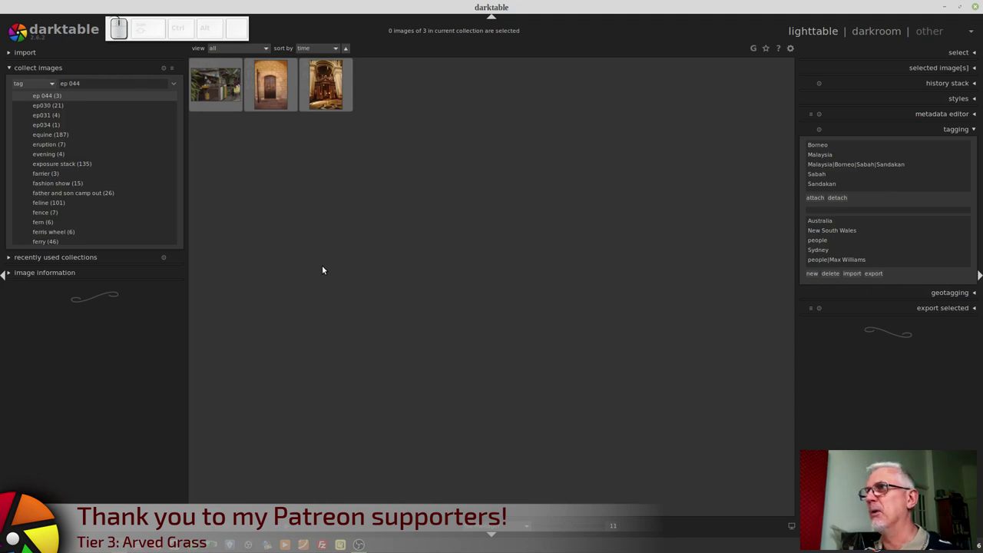
Step: Open the market stall photo from the collection in the darkroom for editing
{"action": "left_click", "coordinate": [218, 92]}
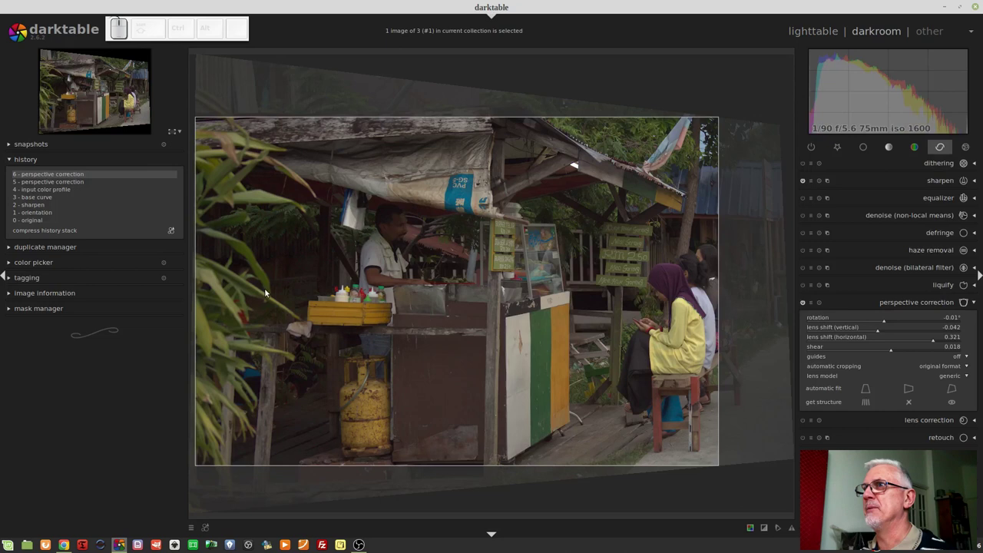
Step: Roll history back to '4 - input color profile' and detect the stall photo's line structure
{"action": "left_click", "coordinate": [49, 194]}
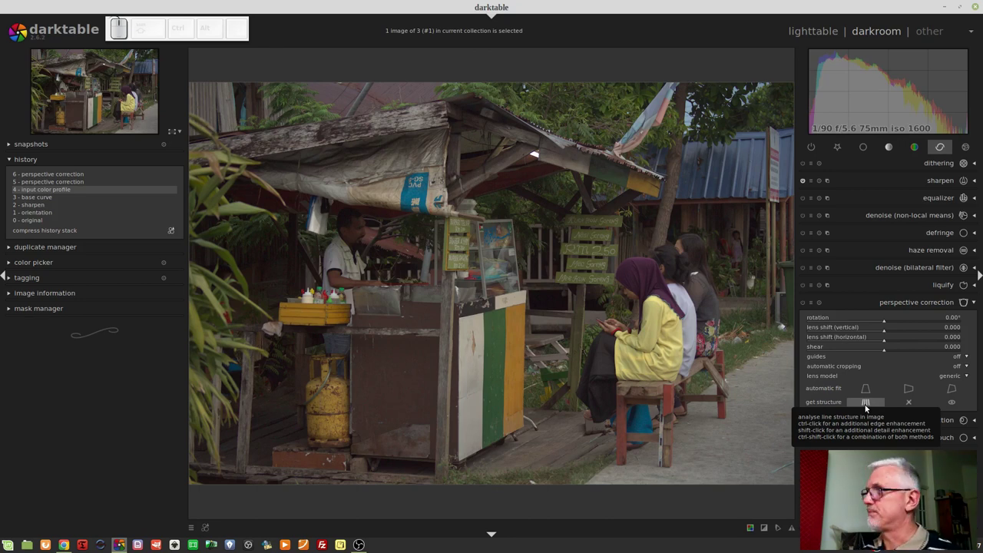
{"action": "left_click", "coordinate": [868, 411]}
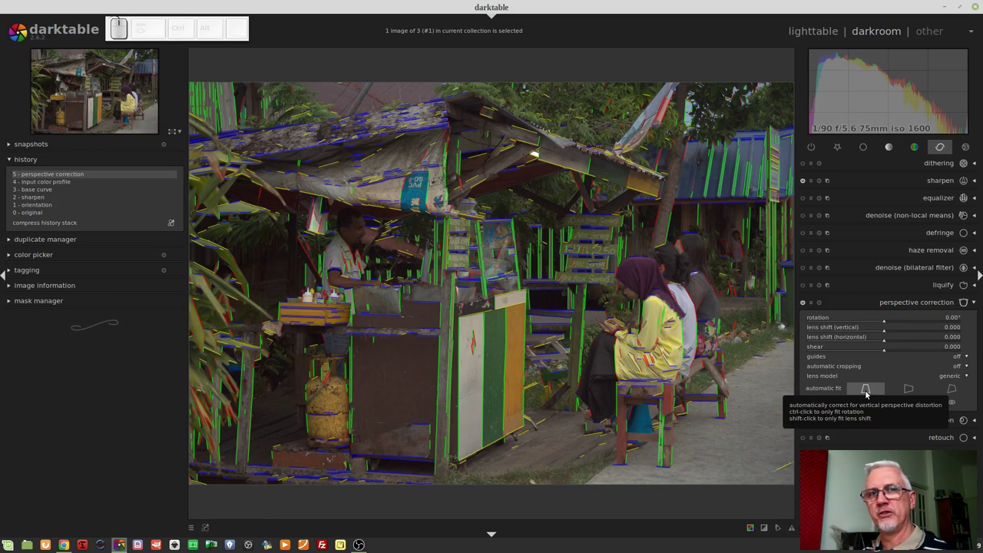
{"action": "left_click", "coordinate": [866, 396]}
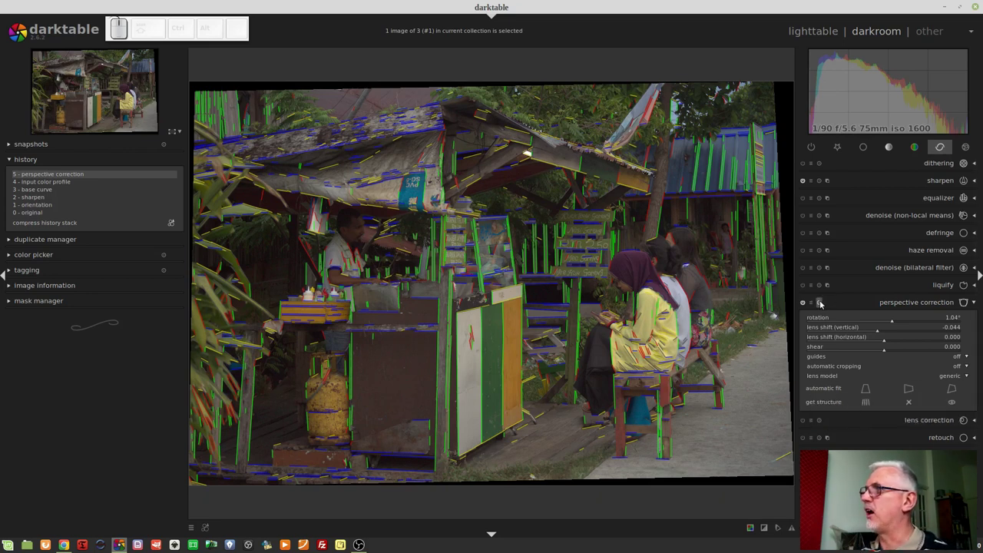
Step: Undo the automatic vertical correction and remove the detected line structure information
{"action": "left_click", "coordinate": [823, 303]}
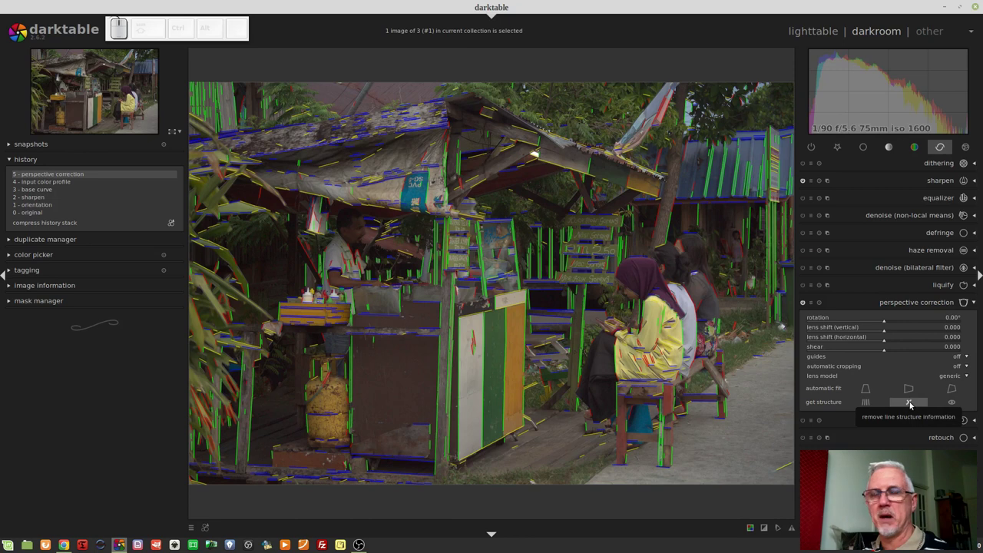
{"action": "left_click", "coordinate": [912, 408]}
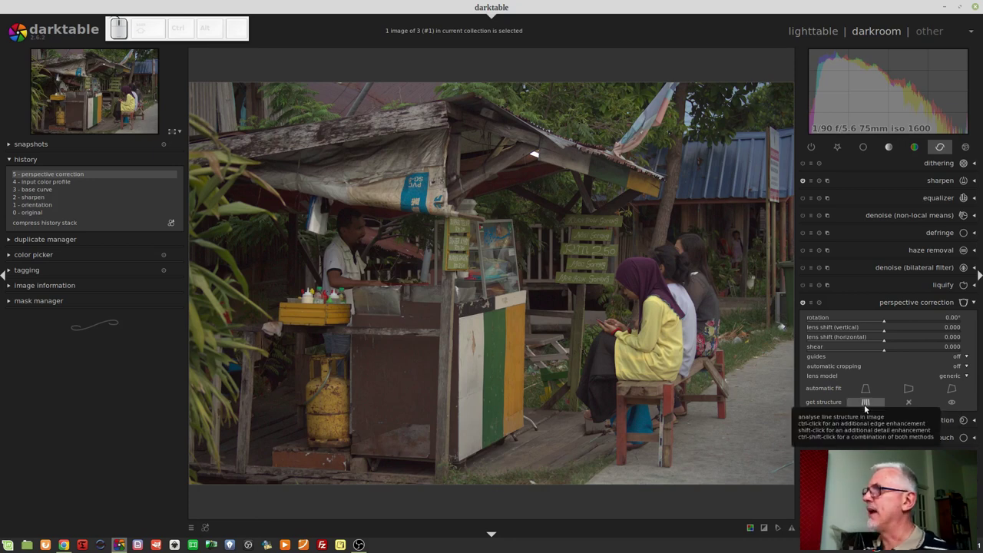
Step: Redetect the line structure with enhanced detection and hide the structure line overlay
{"action": "left_click", "coordinate": [867, 411]}
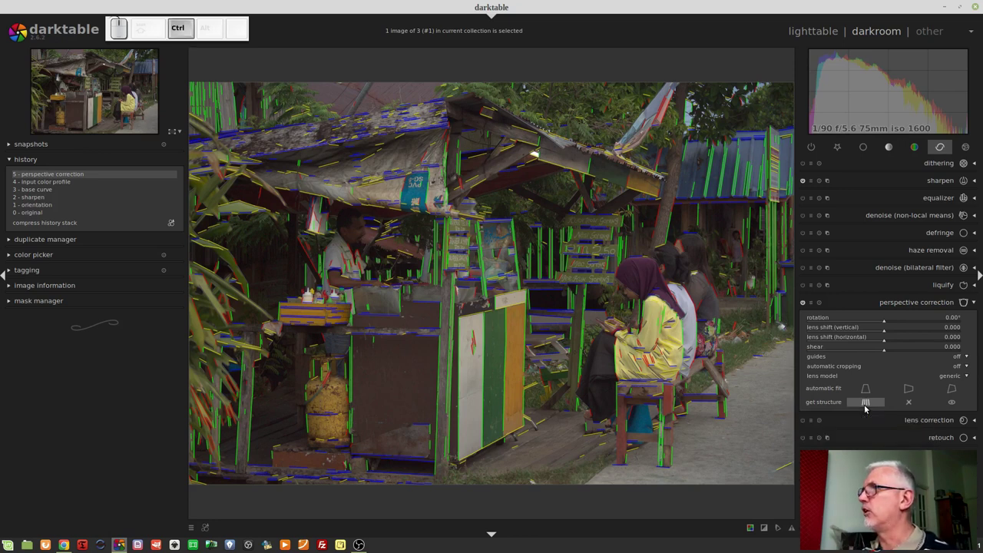
{"action": "left_click", "coordinate": [867, 411]}
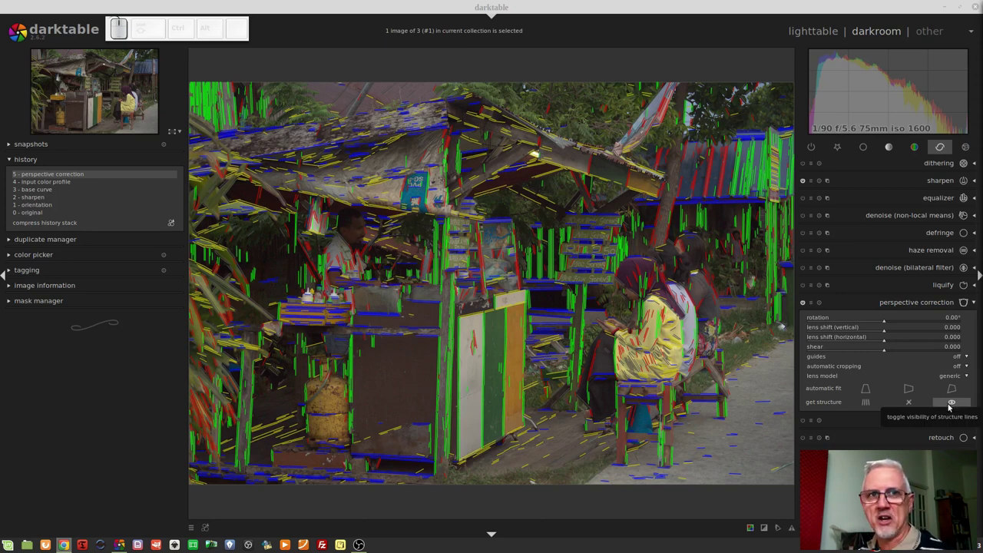
{"action": "left_click", "coordinate": [951, 410]}
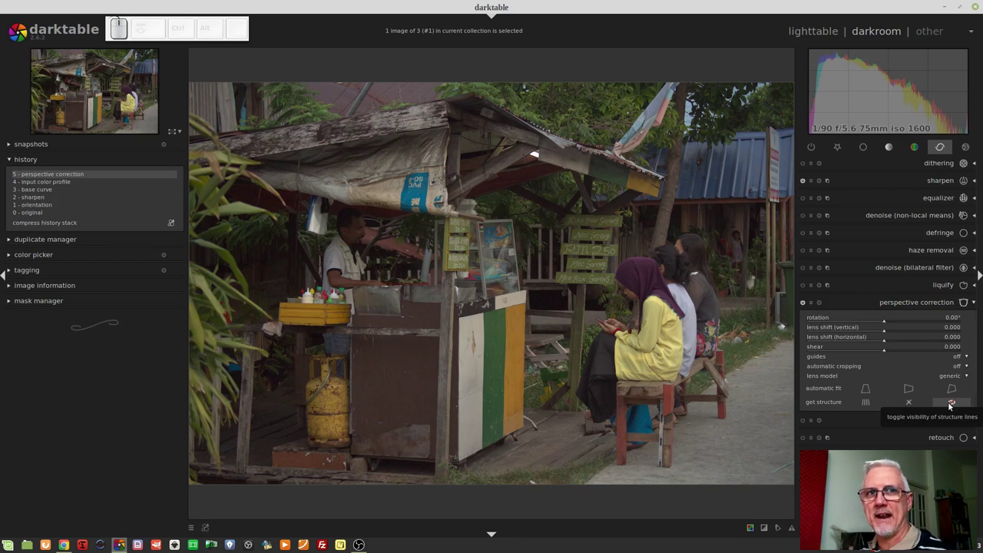
Step: Auto-fit vertical then horizontal perspective: rotation about -0.9°, horizontal lens shift 0.273
{"action": "left_click", "coordinate": [951, 408]}
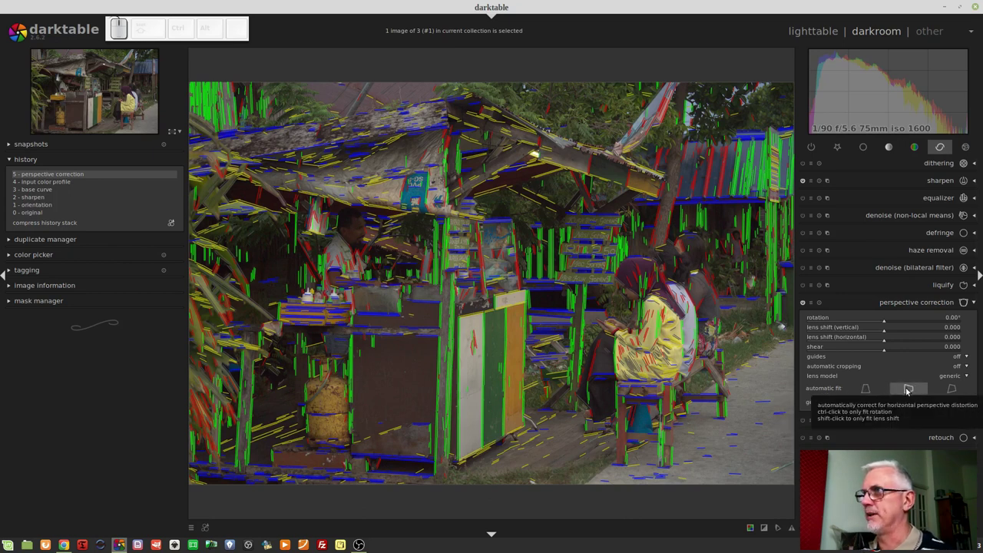
{"action": "left_click", "coordinate": [909, 390]}
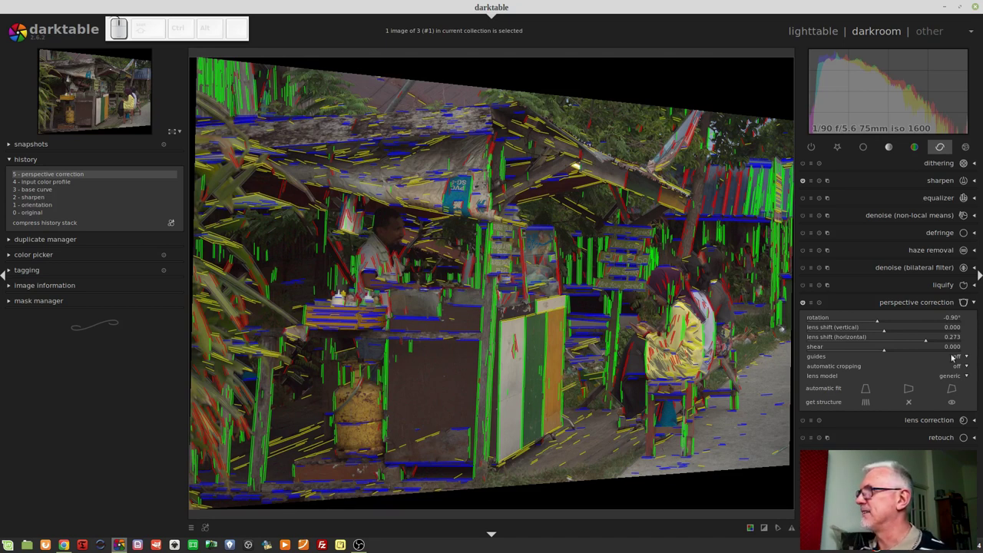
Step: Hide the structure lines and reset the stall photo's perspective correction values to zero
{"action": "left_click", "coordinate": [285, 543]}
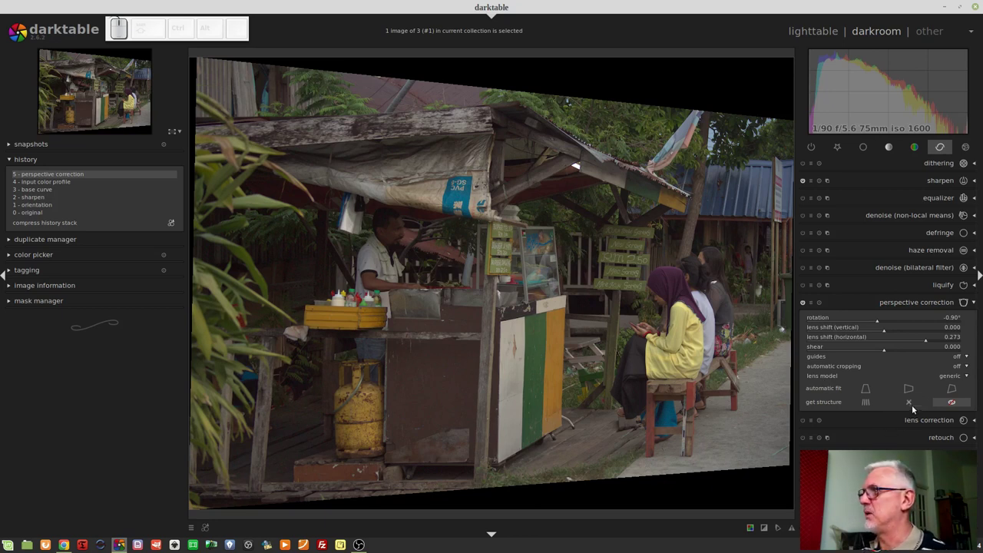
{"action": "left_click", "coordinate": [819, 310]}
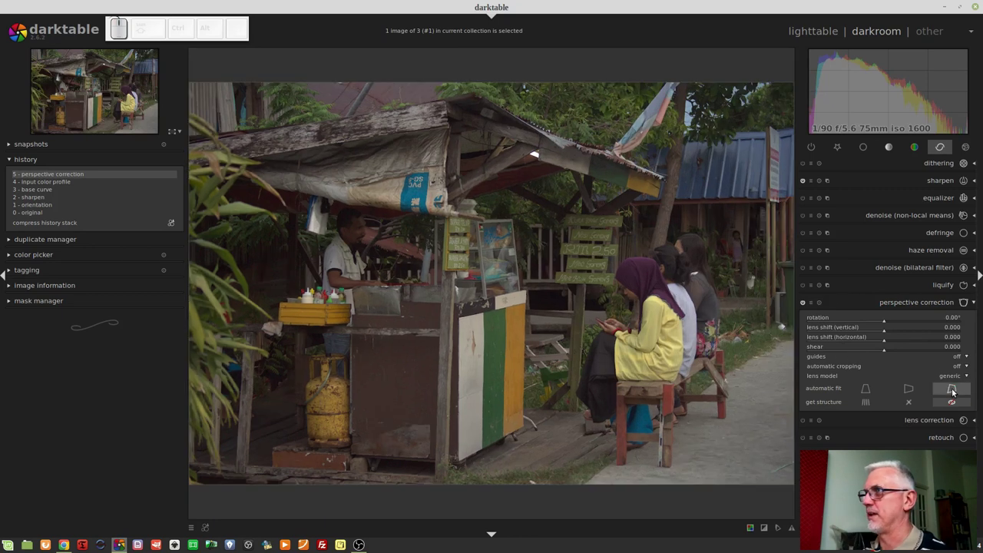
Step: Switch to the arched wooden door photo and detect its structure lines
{"action": "left_click", "coordinate": [955, 391]}
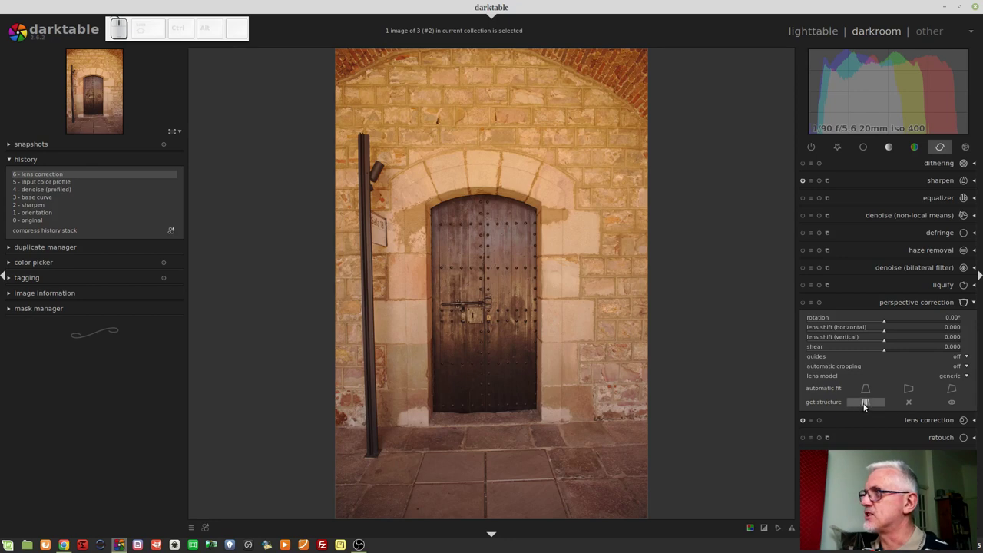
{"action": "left_click", "coordinate": [866, 406]}
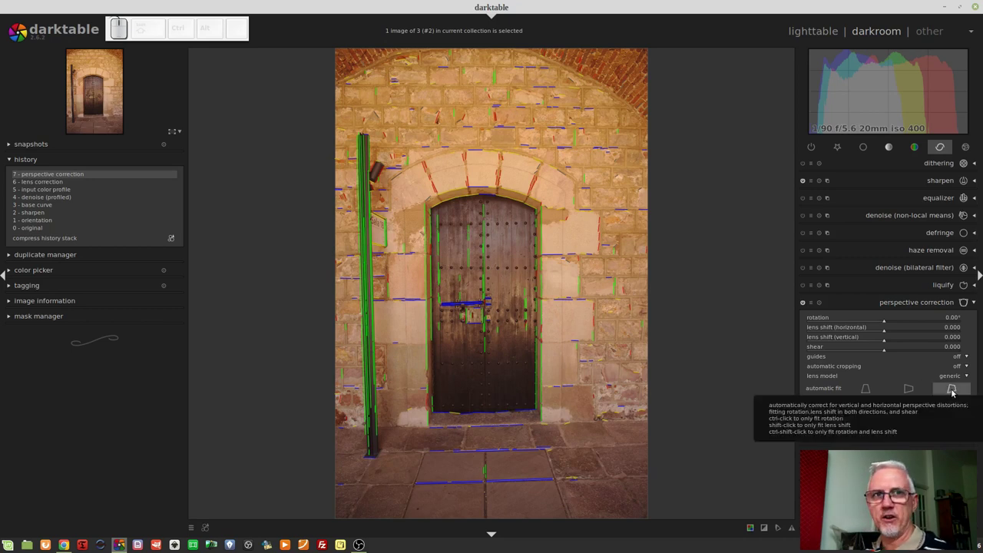
Step: Apply full automatic fit to the door photo, hide structure lines and turn the guide grid on
{"action": "left_click", "coordinate": [951, 394]}
{"action": "left_click", "coordinate": [955, 406]}
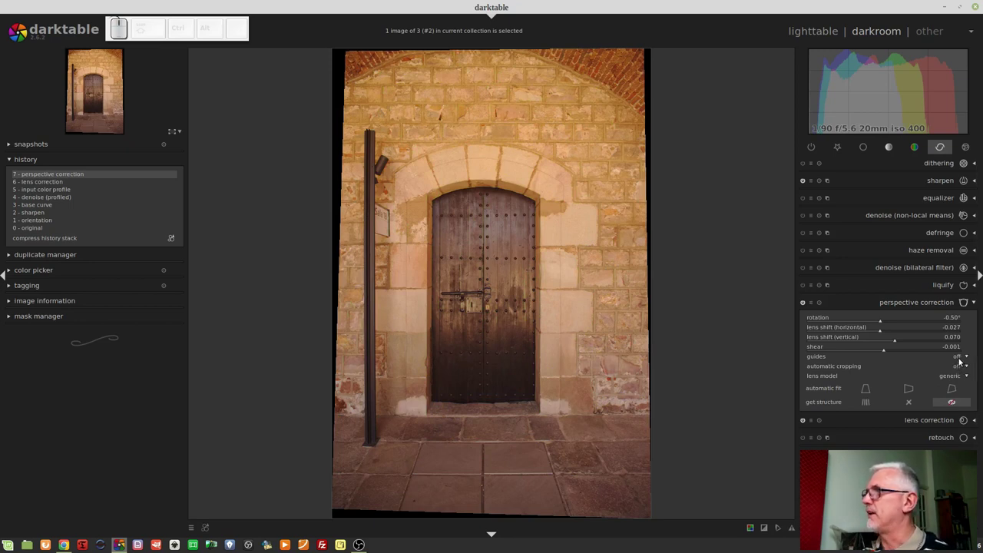
{"action": "left_click", "coordinate": [960, 364]}
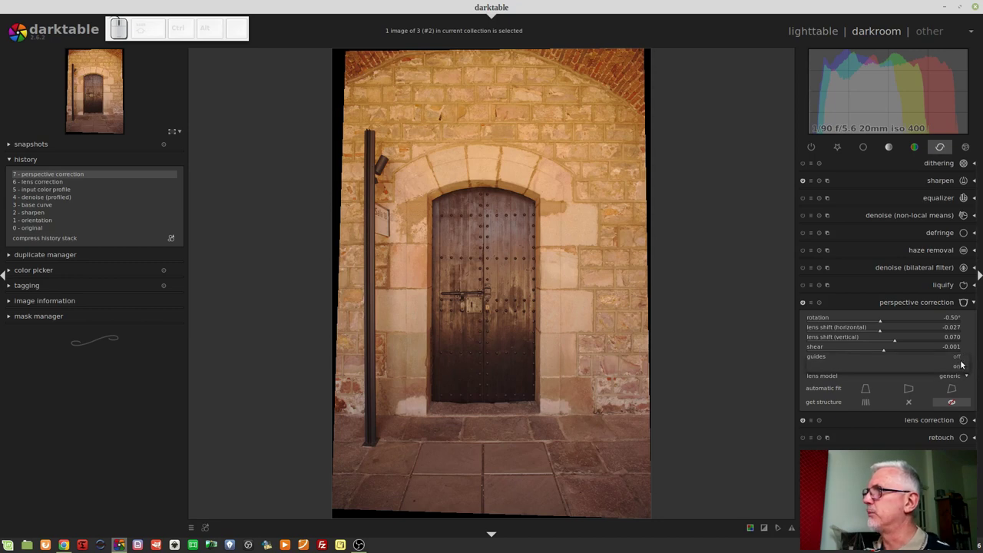
{"action": "left_click", "coordinate": [958, 372]}
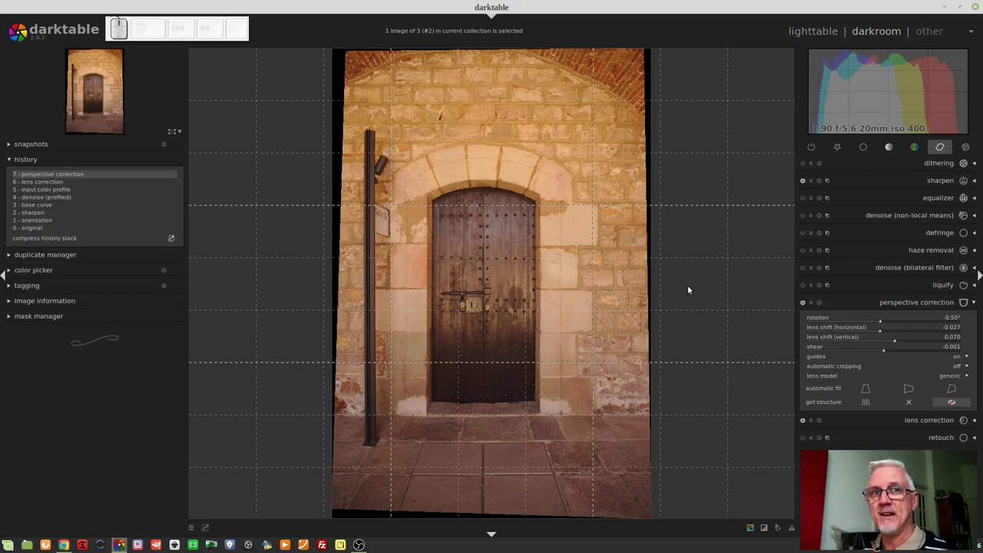
Step: Turn guides off and set automatic cropping to largest area, then to original format
{"action": "left_click", "coordinate": [960, 359]}
{"action": "left_click", "coordinate": [959, 349]}
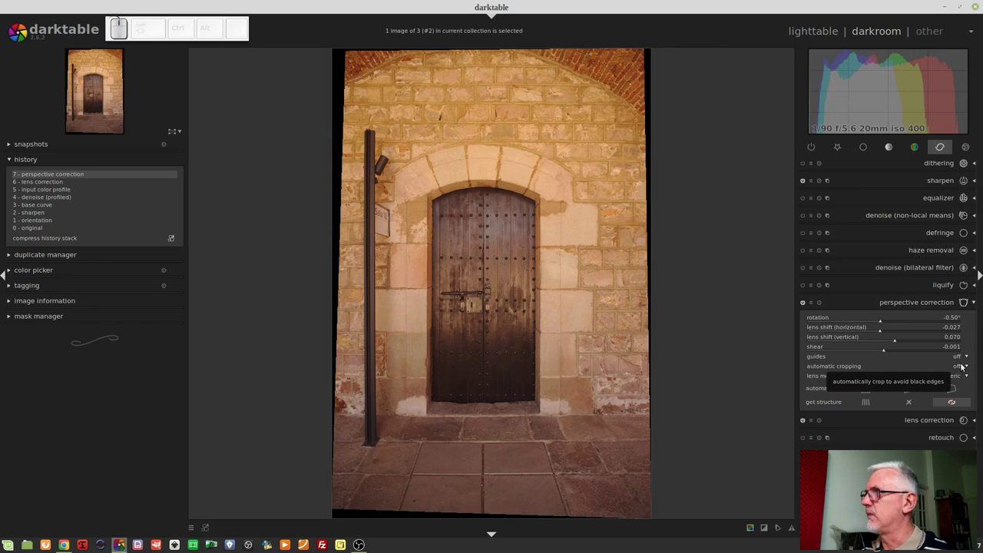
{"action": "left_click", "coordinate": [961, 373]}
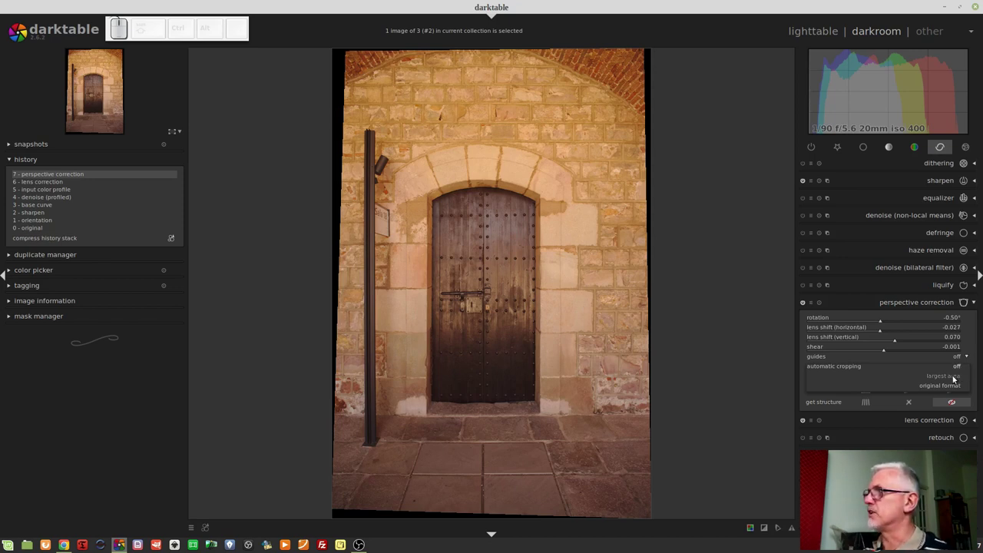
{"action": "left_click", "coordinate": [948, 380]}
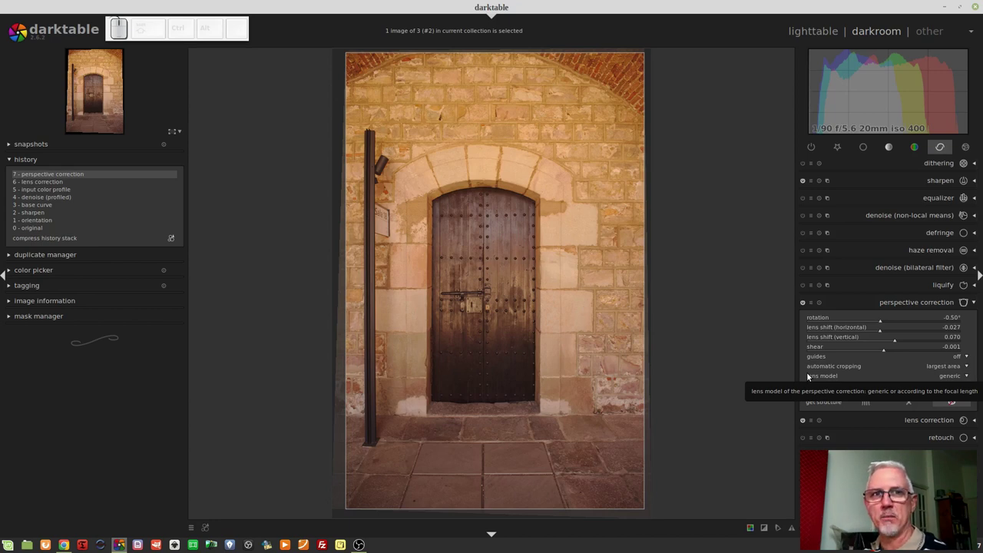
{"action": "left_click", "coordinate": [943, 371]}
{"action": "left_click", "coordinate": [945, 381]}
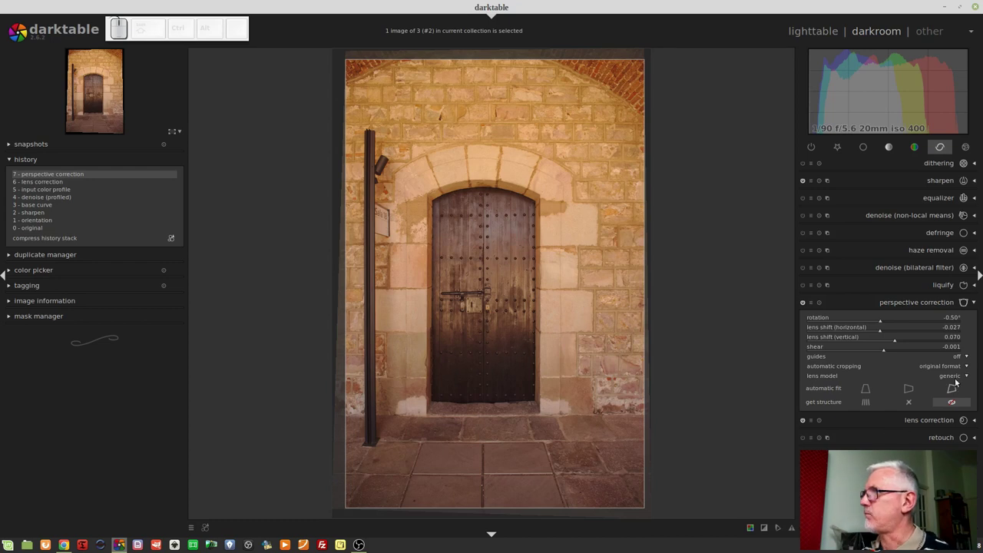
{"action": "left_click", "coordinate": [947, 370]}
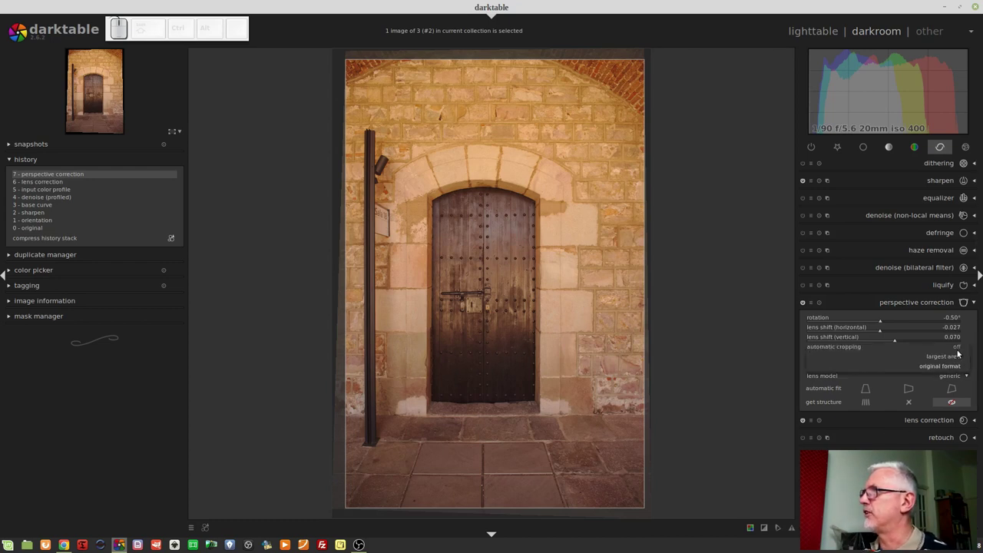
{"action": "left_click", "coordinate": [959, 356]}
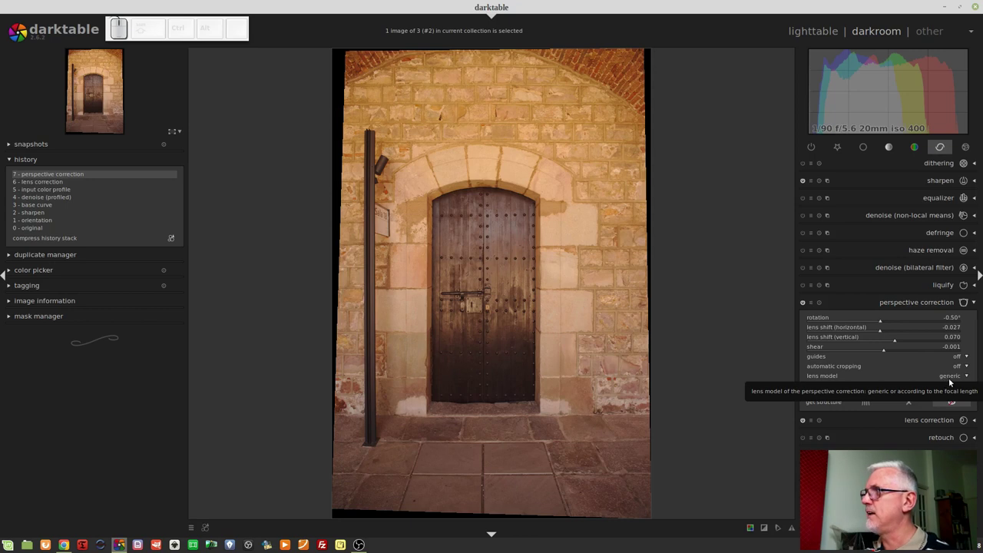
{"action": "left_click", "coordinate": [947, 375]}
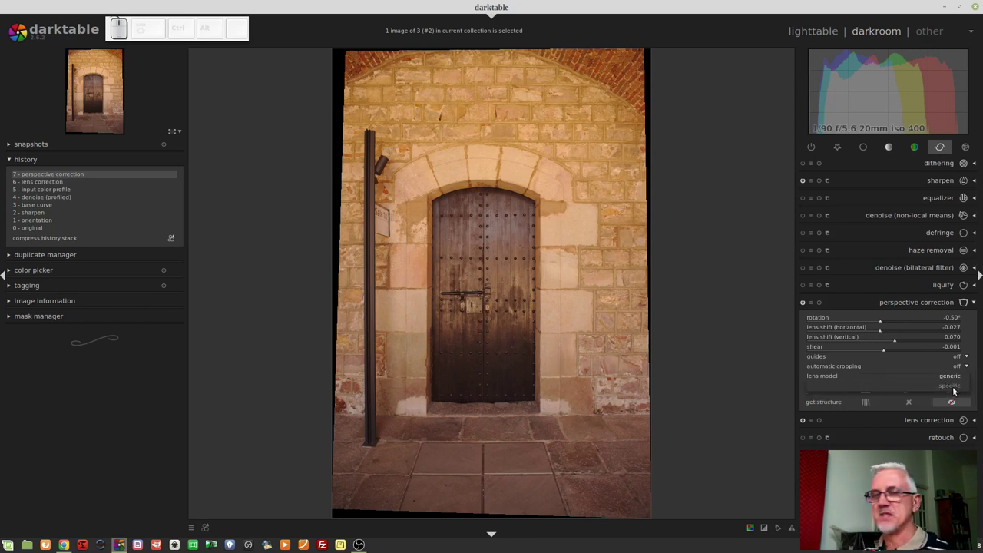
{"action": "left_click", "coordinate": [956, 388]}
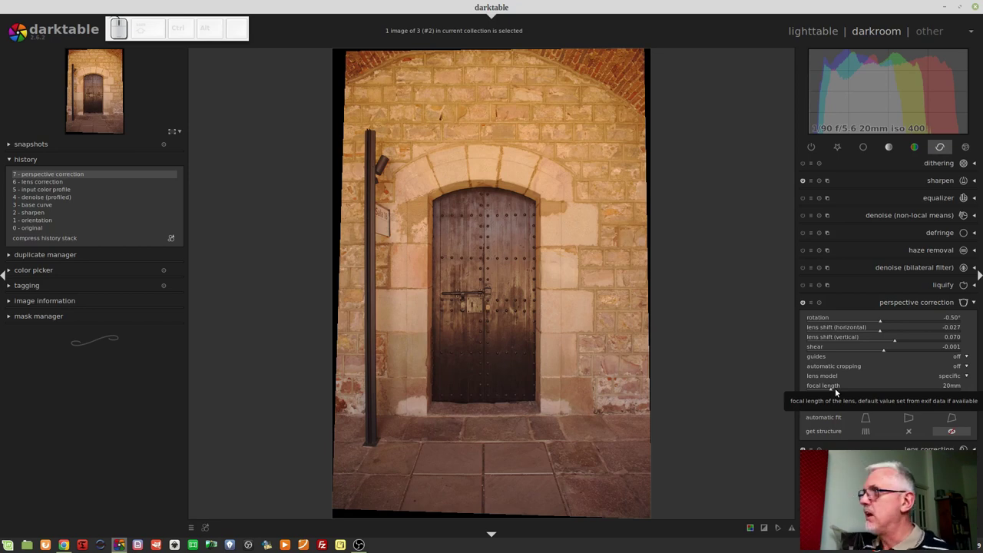
{"action": "right_click", "coordinate": [832, 391]}
{"action": "key", "text": "KP_5"}
{"action": "key", "text": "KP_Enter"}
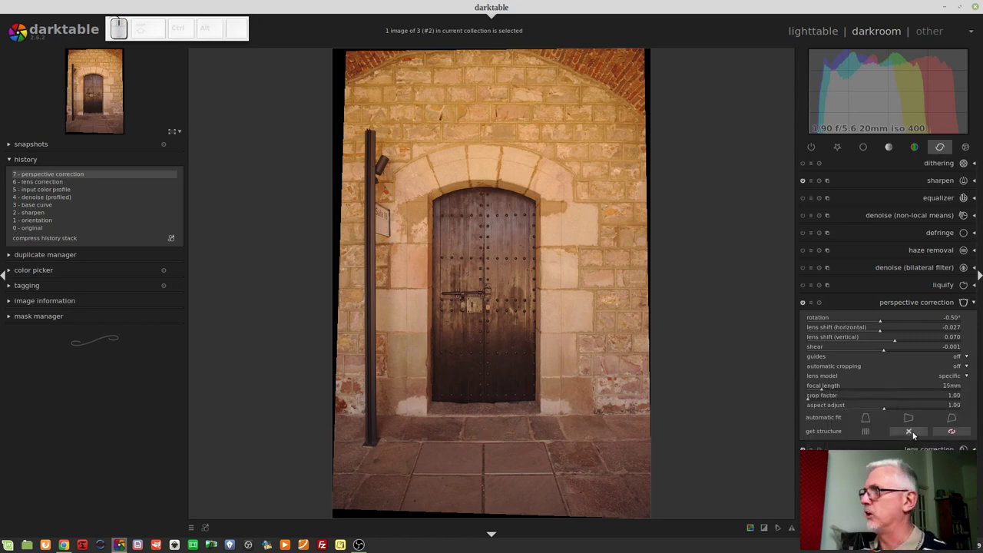
{"action": "right_click", "coordinate": [826, 389]}
{"action": "key", "text": "KP_2"}
{"action": "key", "text": "KP_0"}
{"action": "key", "text": "KP_Enter"}
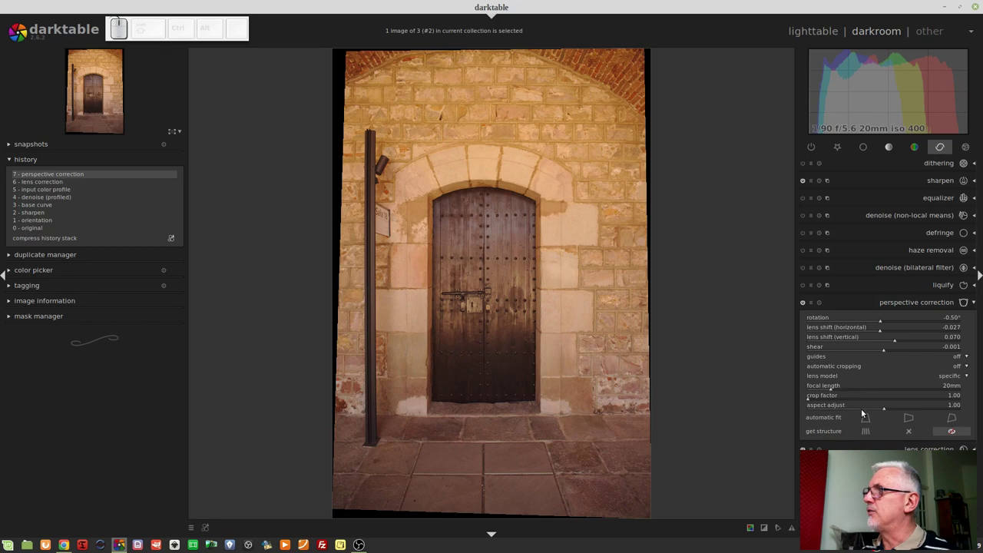
Step: Try aspect adjust values 0.75 and 1.21, then reset it to 1.00
{"action": "left_click_drag", "start_coordinate": [869, 414], "coordinate": [854, 414]}
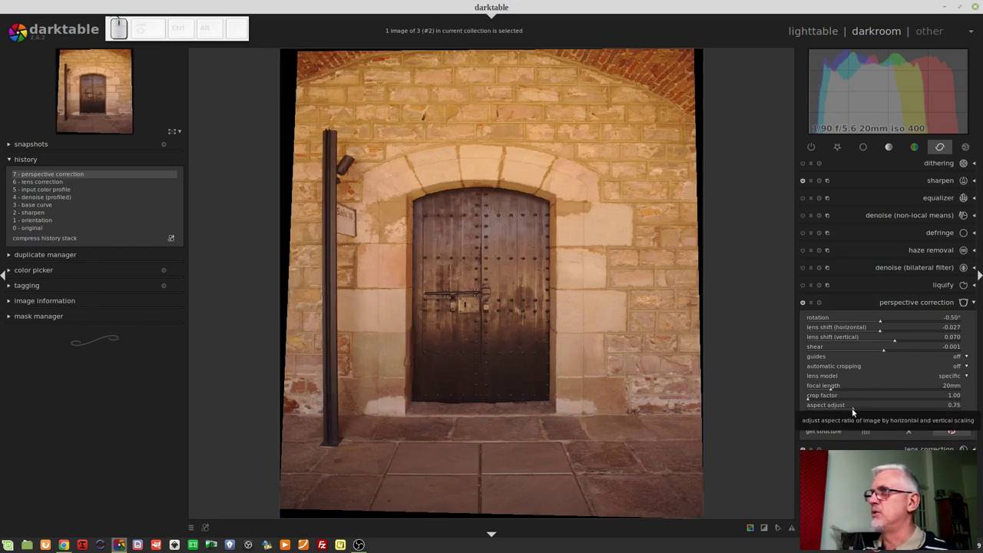
{"action": "left_click_drag", "start_coordinate": [901, 415], "coordinate": [907, 415]}
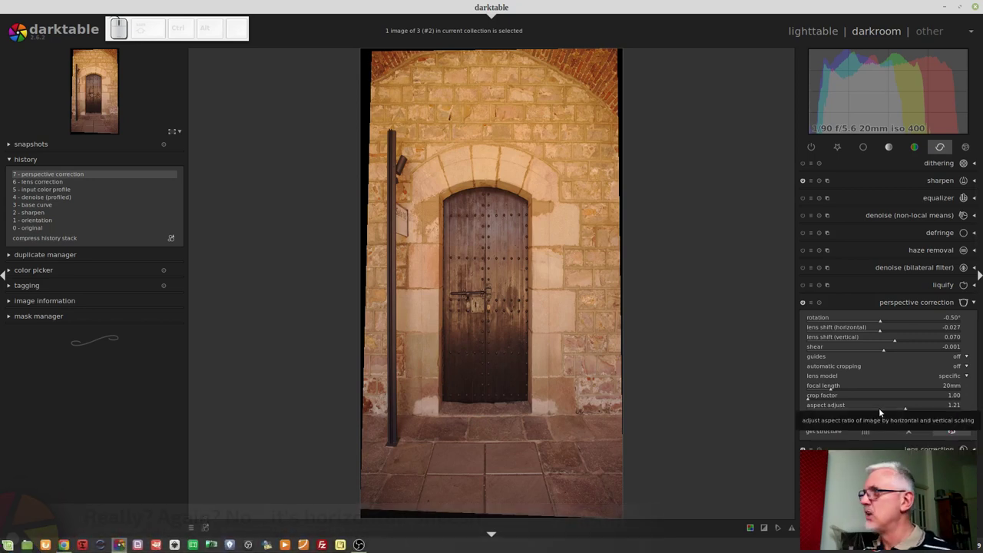
{"action": "right_click", "coordinate": [879, 413]}
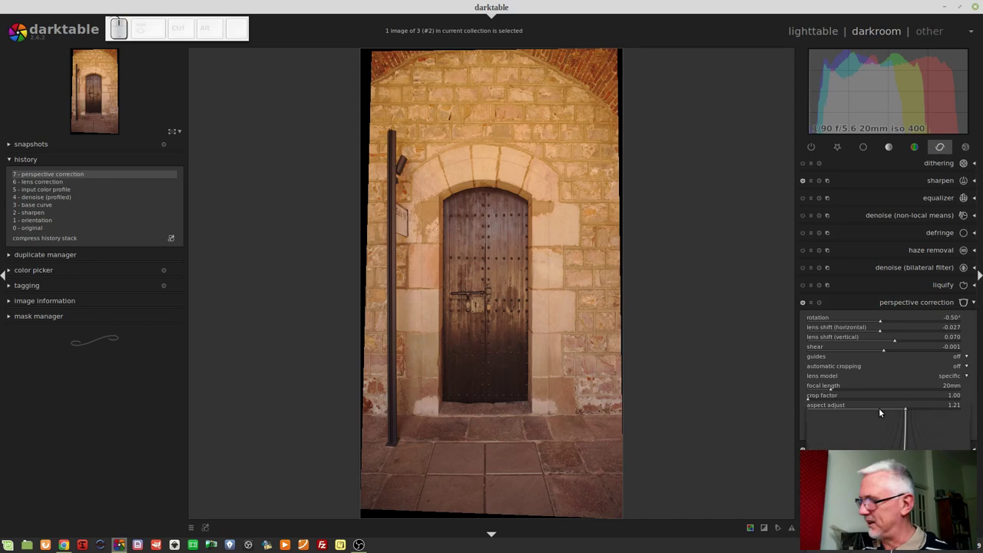
{"action": "key", "text": "KP_1"}
{"action": "key", "text": "KP_Enter"}
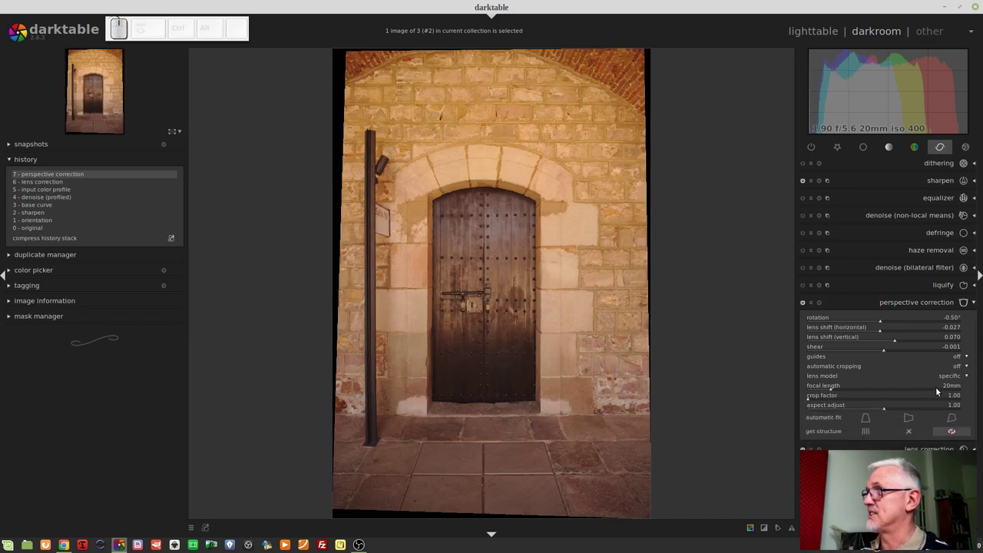
Step: Reveal the lens model choices (generic / specific) in perspective correction
{"action": "left_click", "coordinate": [953, 378]}
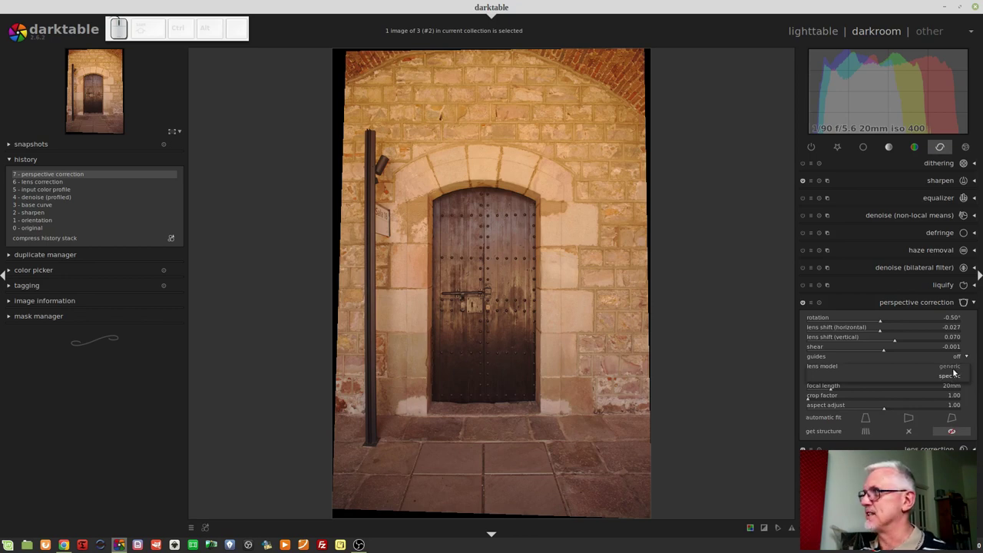
Step: Auto-fit both vertical and horizontal perspective correction using the generic lens model
{"action": "left_click", "coordinate": [954, 370]}
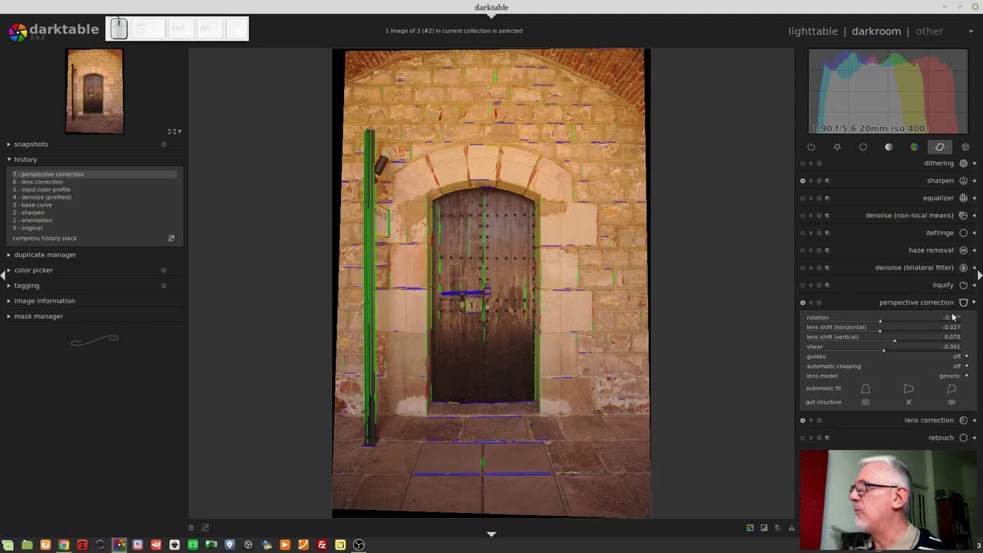
Step: Set automatic cropping to 'largest area', then collapse and re-expand the module to refresh the view
{"action": "left_click", "coordinate": [964, 368]}
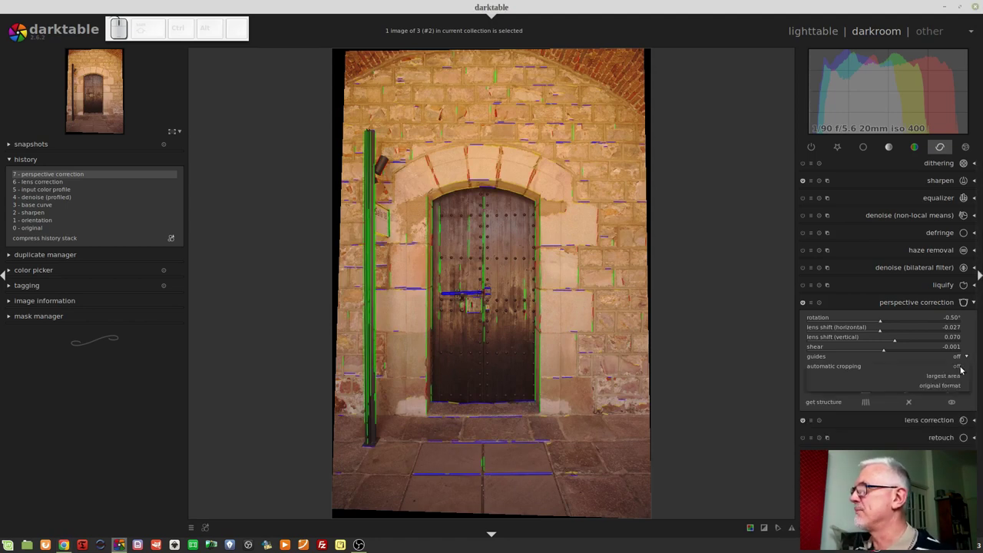
{"action": "left_click", "coordinate": [955, 376]}
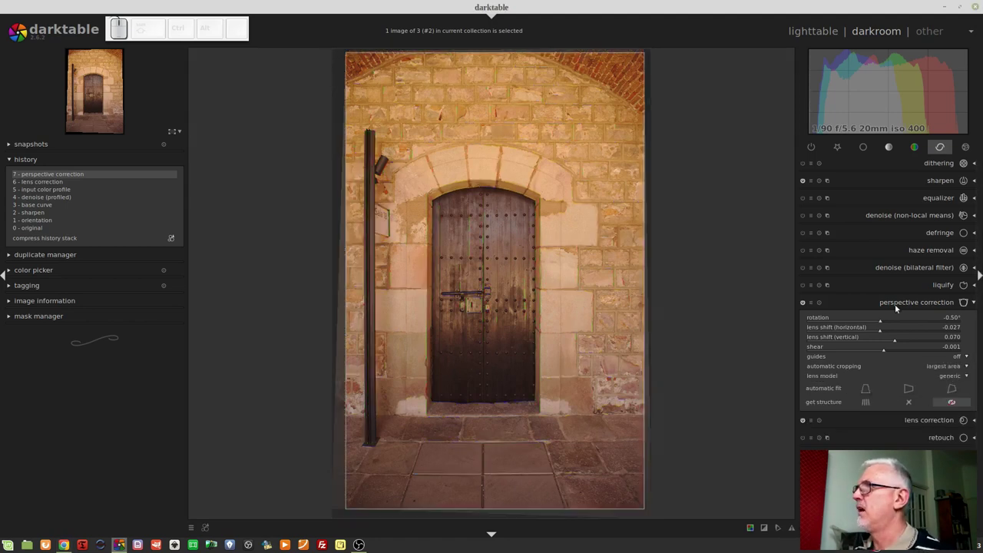
{"action": "left_click", "coordinate": [898, 307]}
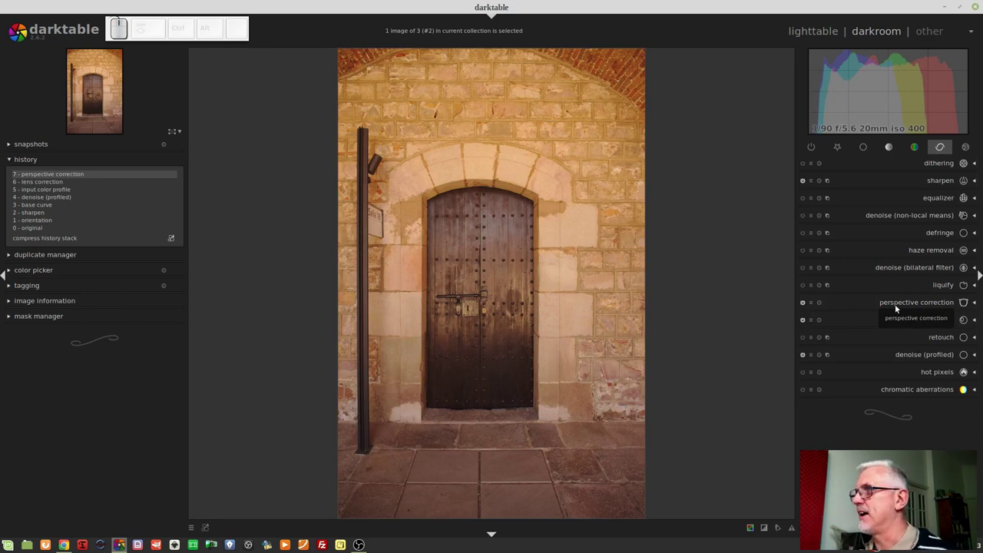
{"action": "left_click", "coordinate": [898, 307]}
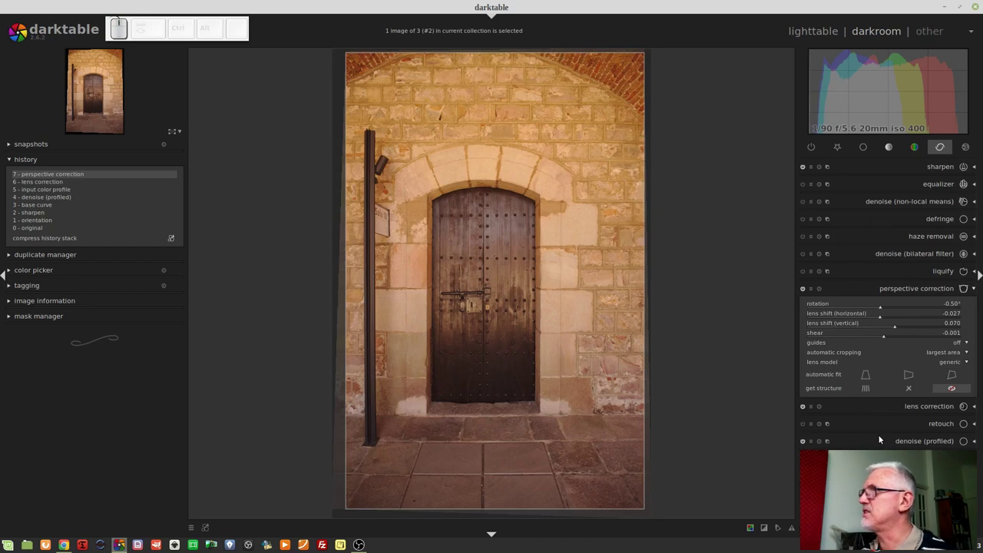